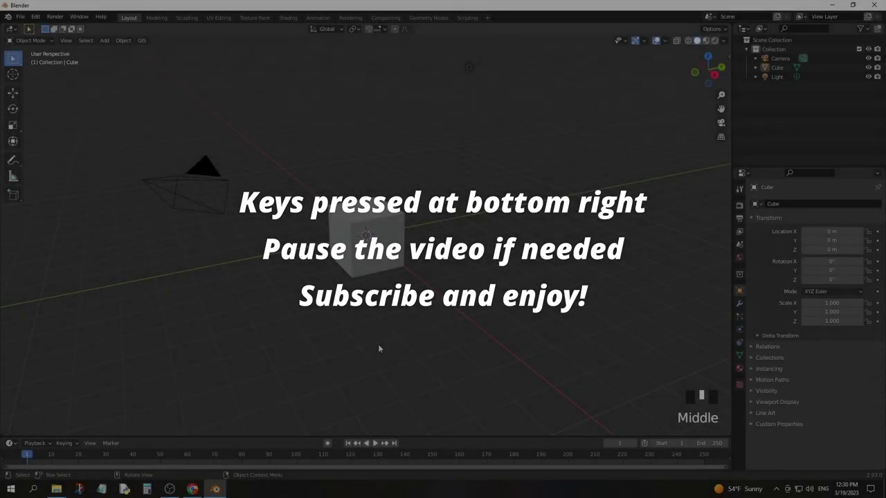
Delete the default cube and add a cylinder in its place
left_click_drag(396, 261, 390, 247)
left_click(390, 247)
key("x")
key("shift+a")
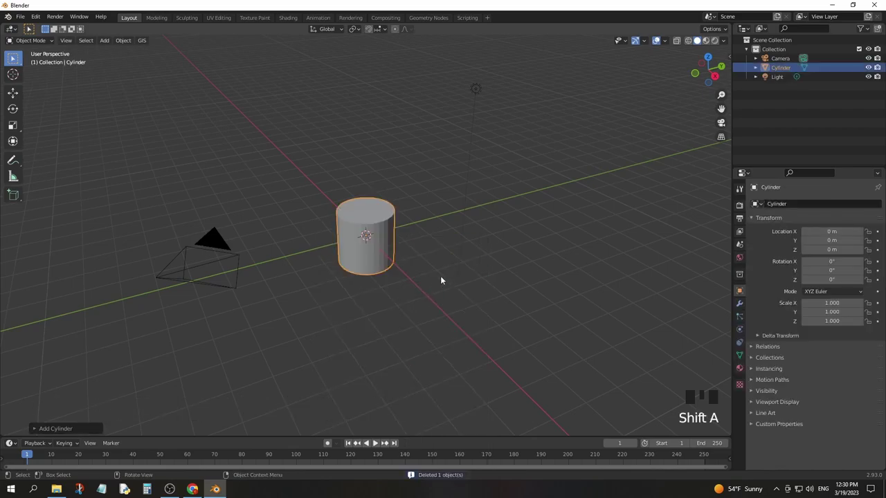
Scale the cylinder into a wide, flat disc for the chip base and move to Shading
key("s")
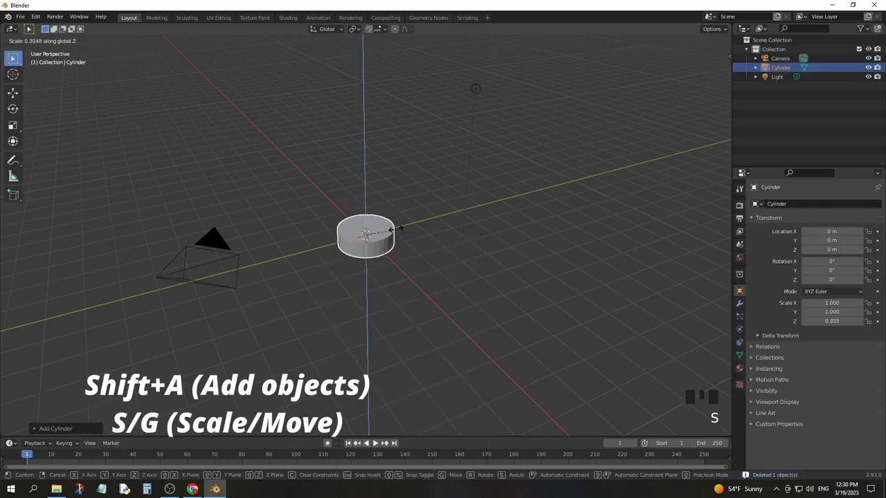
scroll("up", 3)
left_click_drag(444, 253, 475, 267)
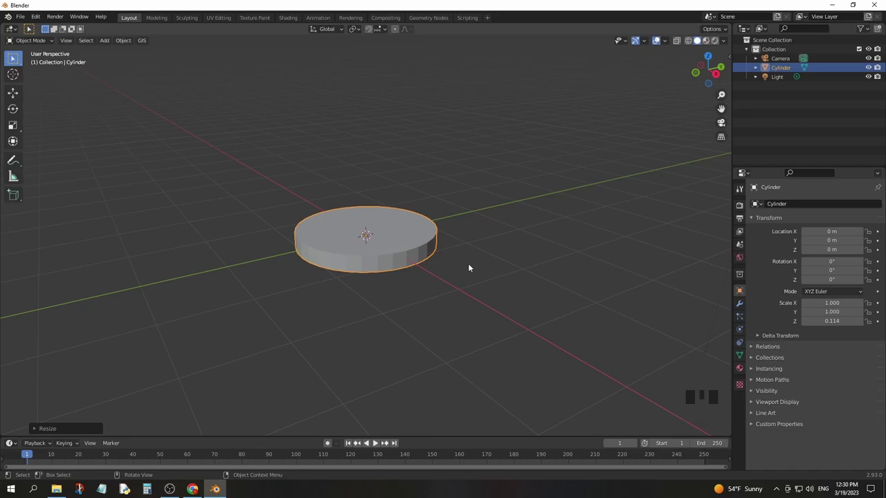
left_click(382, 137)
scroll("up", 3)
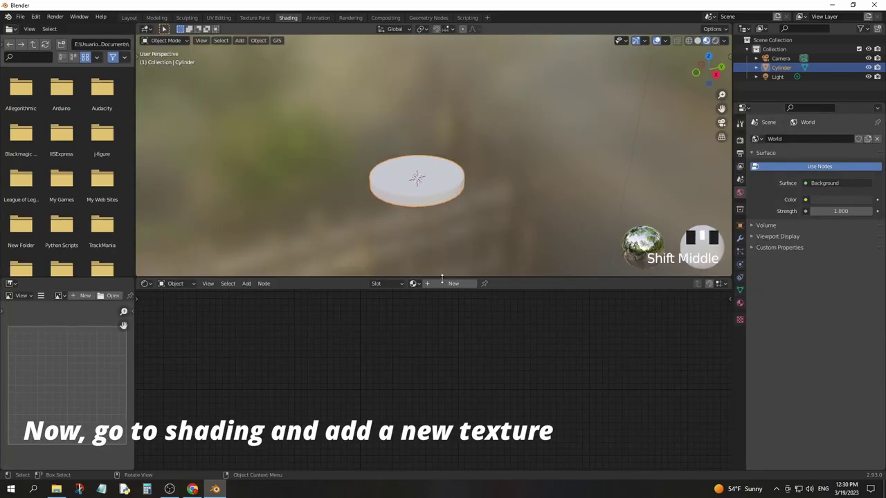
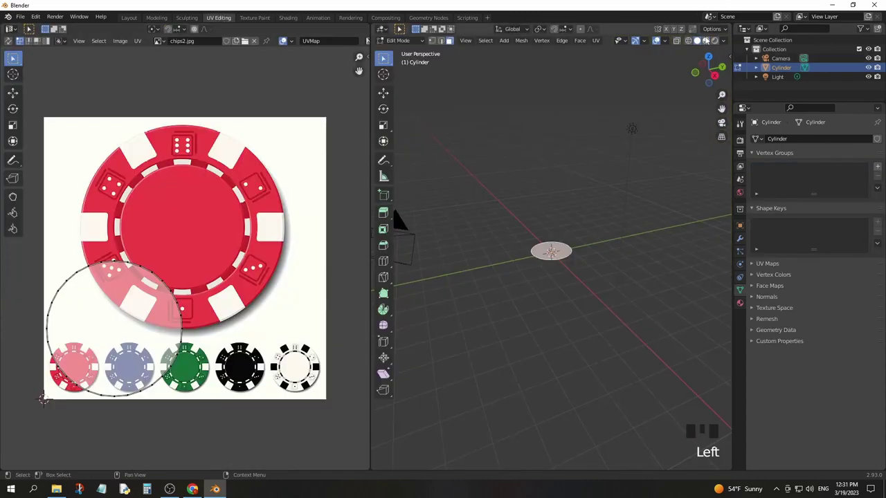
Move and scale the top face's UV circle so it covers the large red chip in the image
left_click(220, 279)
scroll("down", 3)
scroll("up", 3)
key("a")
key("g")
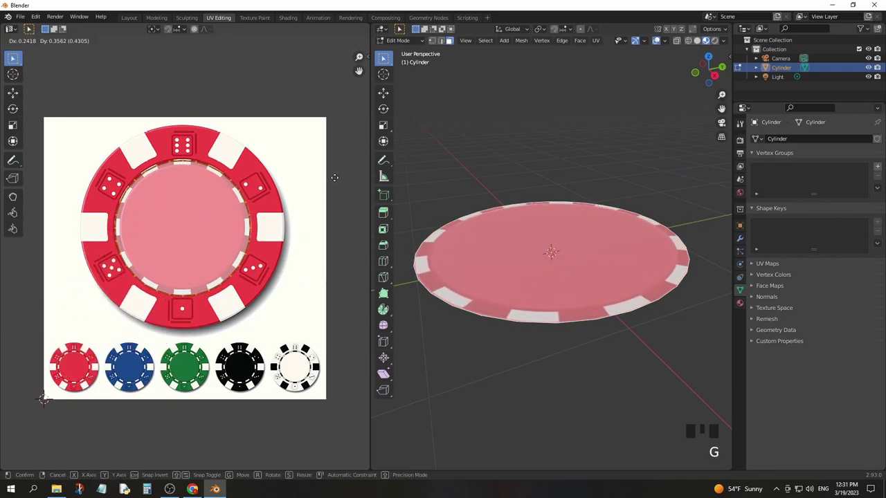
key("s")
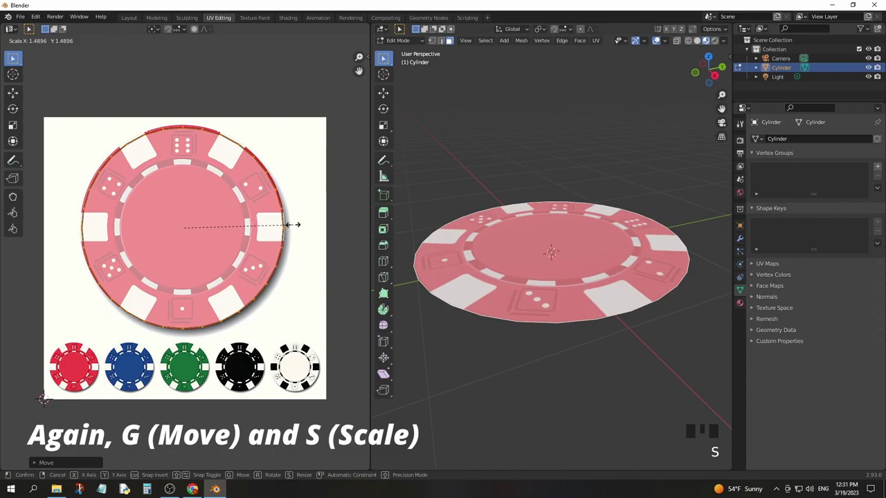
key("g")
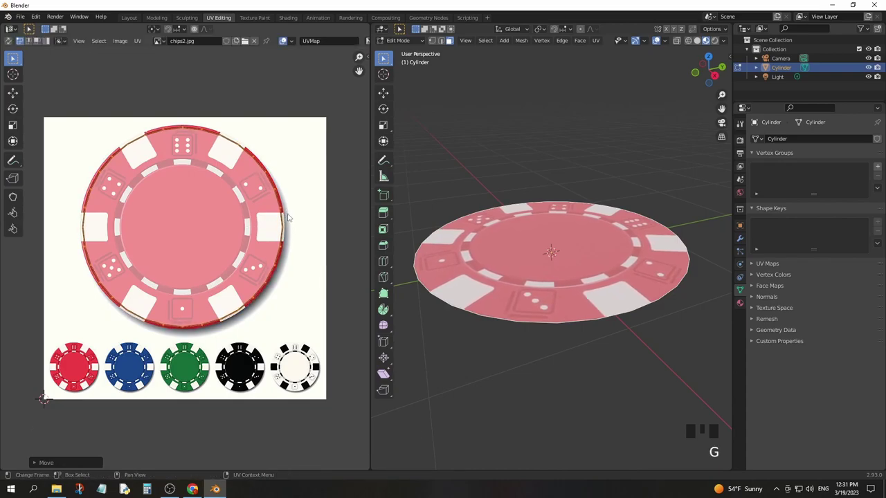
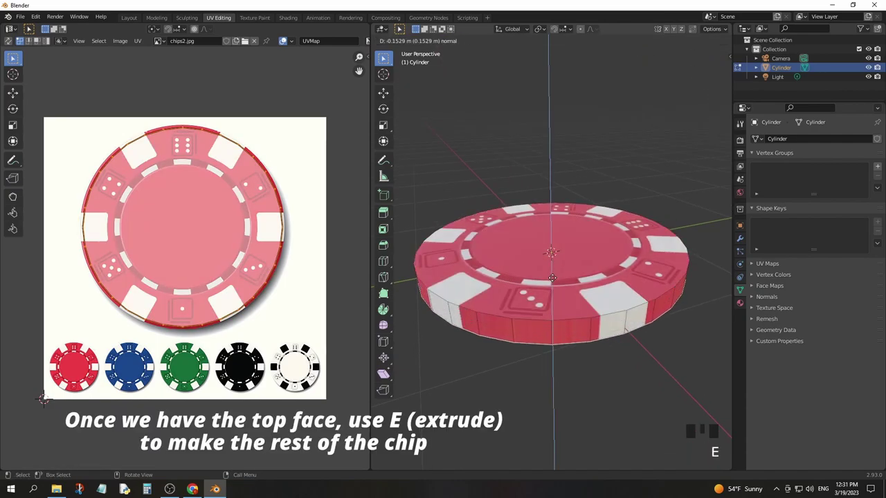
Extrude the top face into a thick chip and return to the shading workspace
key("Tab")
left_click(654, 169)
left_click_drag(622, 267, 559, 279)
scroll("down", 3)
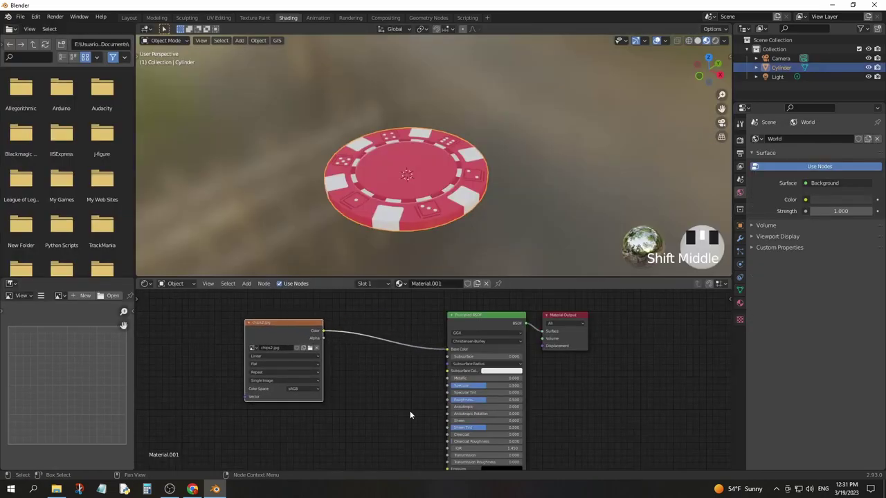
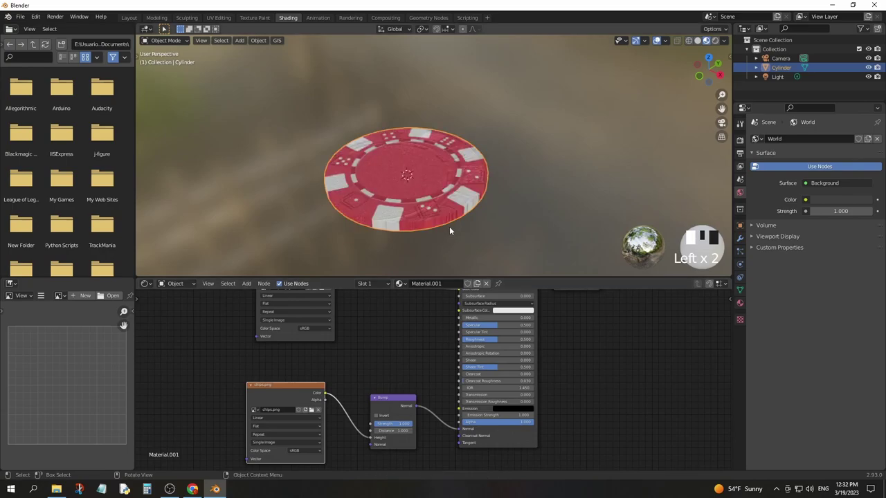
Add Texture Coordinate and Mapping nodes feeding the bump image node via Ctrl+T
scroll("up", 3)
left_click_drag(456, 224, 368, 377)
left_click(369, 378)
key("ctrl+t")
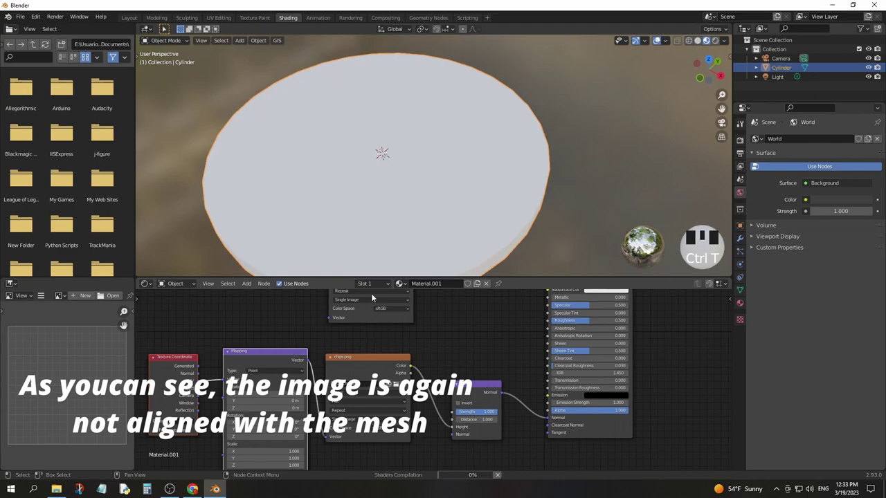
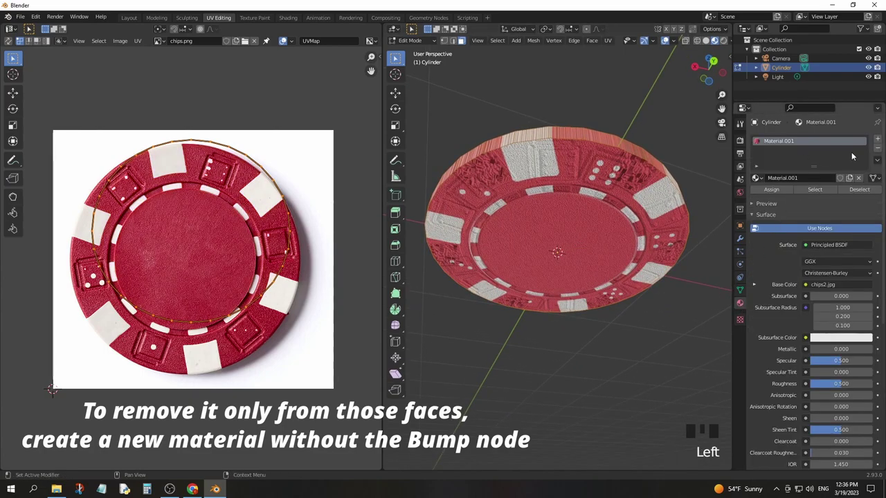
Review the chip's material slots in Material Properties, then go to the Shading workspace
left_click_drag(874, 148, 790, 143)
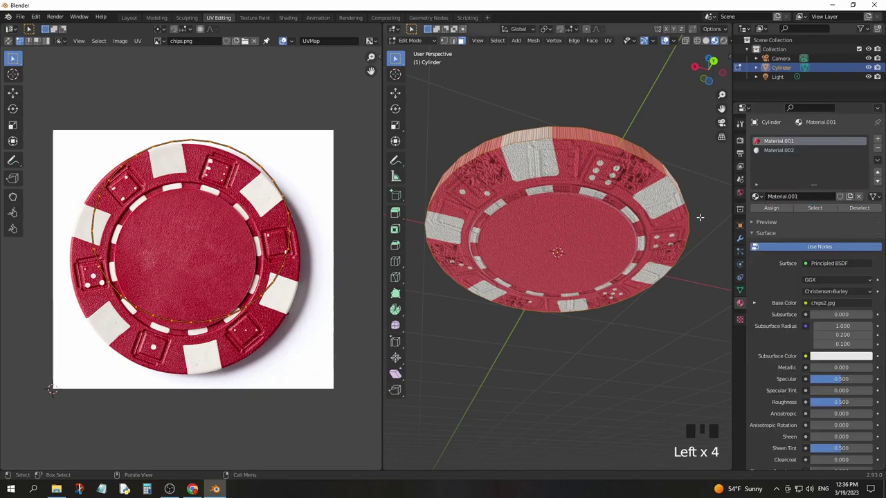
left_click(788, 149)
left_click(787, 155)
left_click_drag(778, 215, 790, 145)
left_click(293, 25)
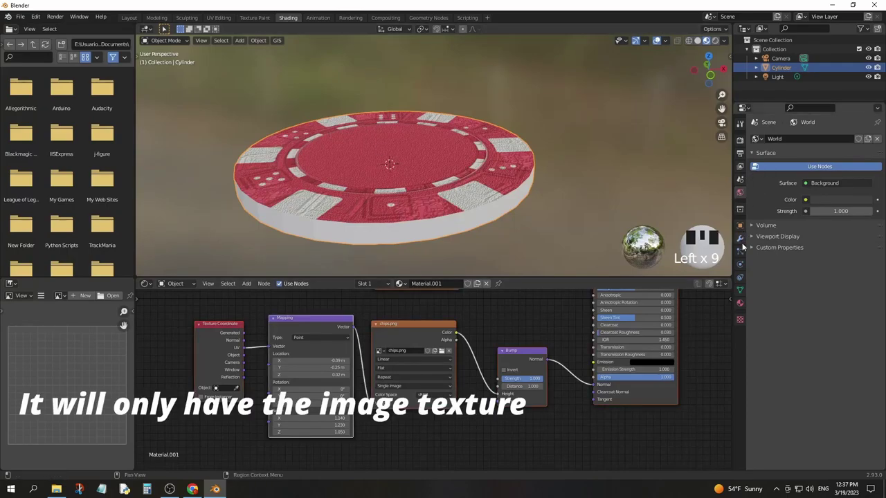
Add a new material slot, select the chip's side faces, and attempt to remove an extra slot
left_click(780, 154)
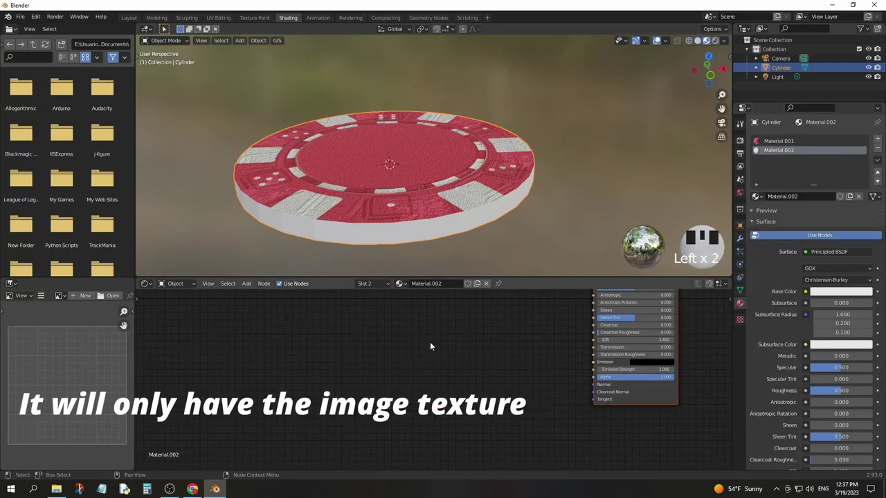
left_click_drag(778, 216, 800, 159)
left_click(852, 157)
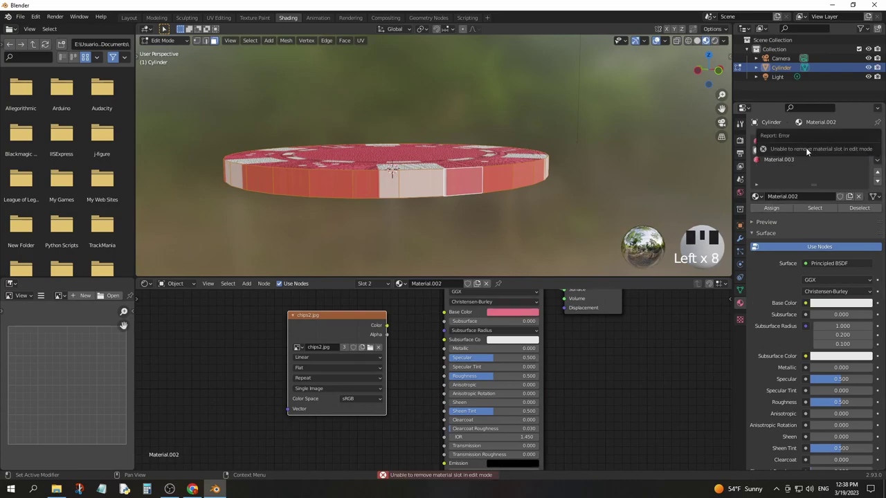